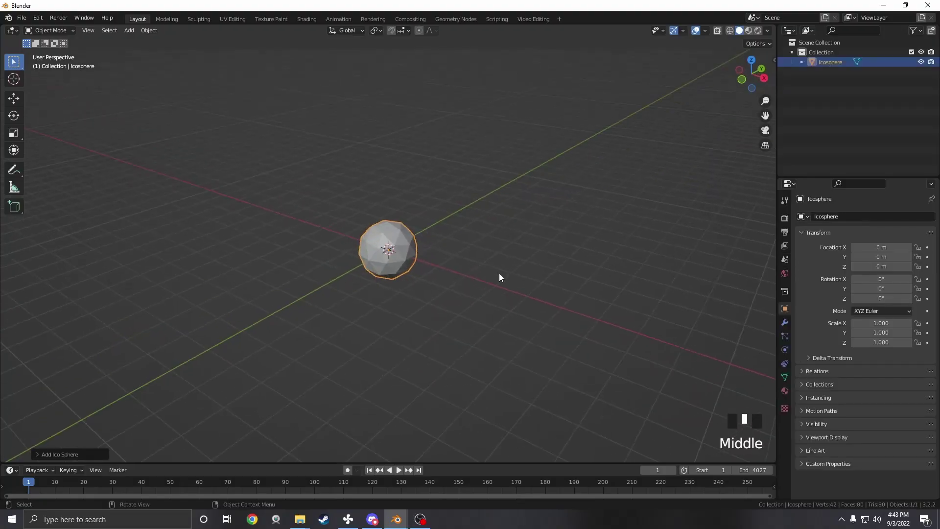
Add an Emitter particle system to the Icosphere with 10,000 strands and hair length about 4027.
{"action": "key", "text": "s"}
{"action": "scroll", "scroll_direction": "up", "scroll_amount": 3}
{"action": "left_click_drag", "start_coordinate": [502, 272], "coordinate": [937, 218]}
{"action": "left_click_drag", "start_coordinate": [937, 218], "coordinate": [855, 411]}
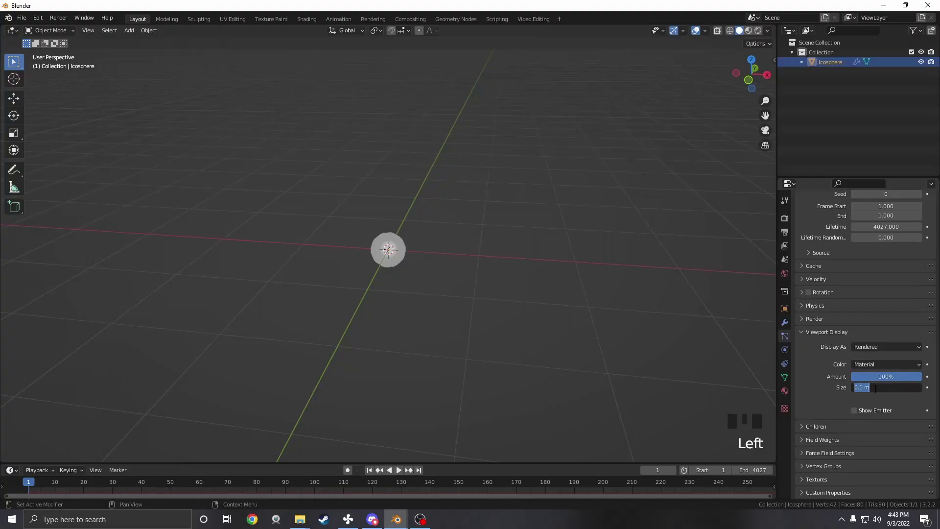
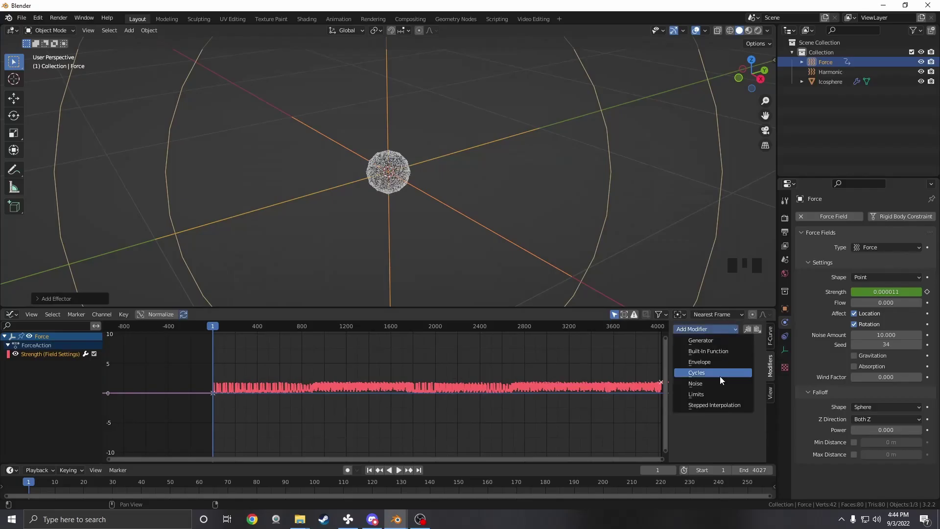
Frame the noisy Strength F-curve in the Graph Editor and preview the particle animation.
{"action": "left_click_drag", "start_coordinate": [714, 363], "coordinate": [398, 221]}
{"action": "middle_click", "coordinate": [398, 222]}
{"action": "key", "text": "space"}
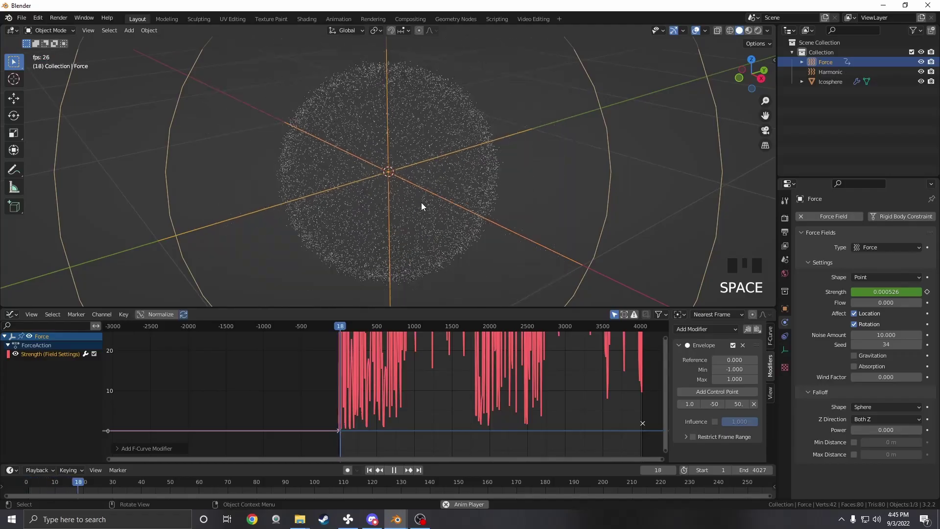
{"action": "middle_click", "coordinate": [435, 203]}
{"action": "scroll", "scroll_direction": "down", "scroll_amount": 3}
{"action": "key", "text": "space"}
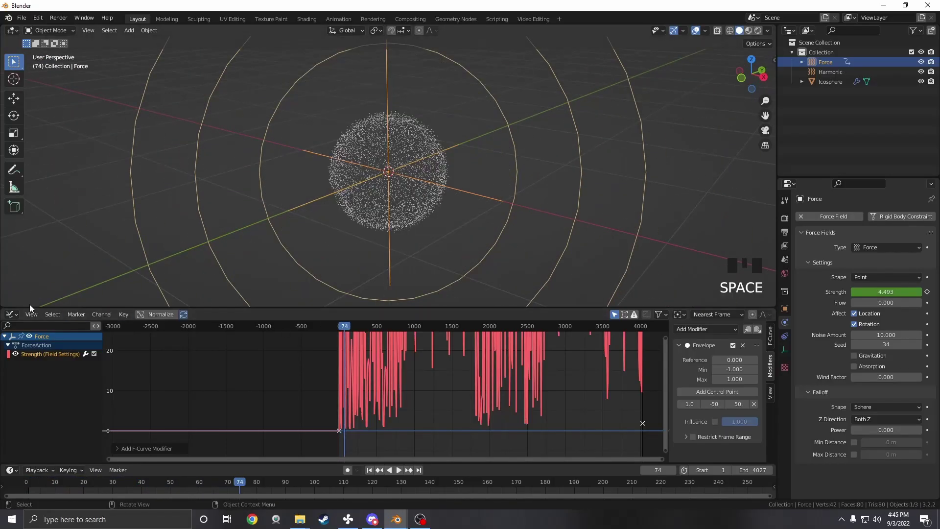
Add the Turbulence effector and give the 3D viewport more room.
{"action": "left_click", "coordinate": [35, 301]}
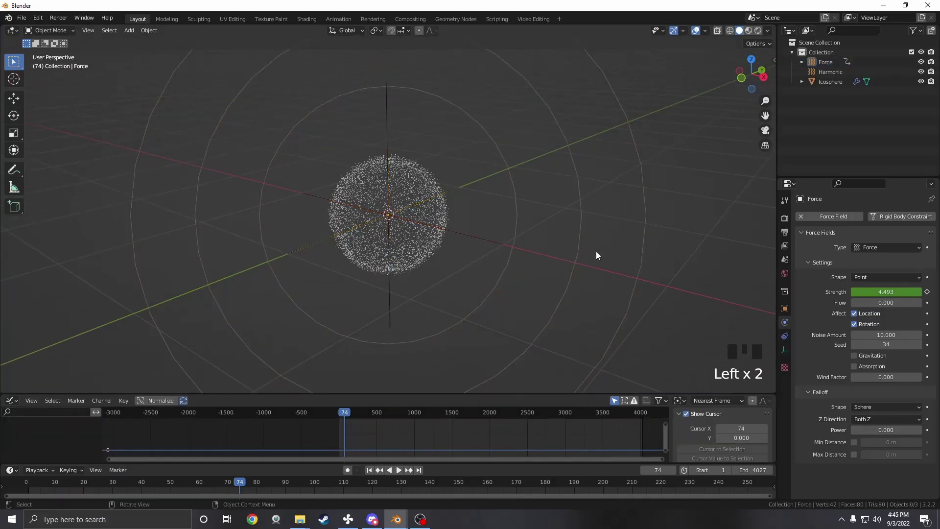
{"action": "left_click", "coordinate": [367, 473]}
{"action": "left_click_drag", "start_coordinate": [487, 172], "coordinate": [523, 319]}
Raise Turbulence strength to 50 with size 0.33 and preview the wispy streaks.
{"action": "key", "text": "shift+a"}
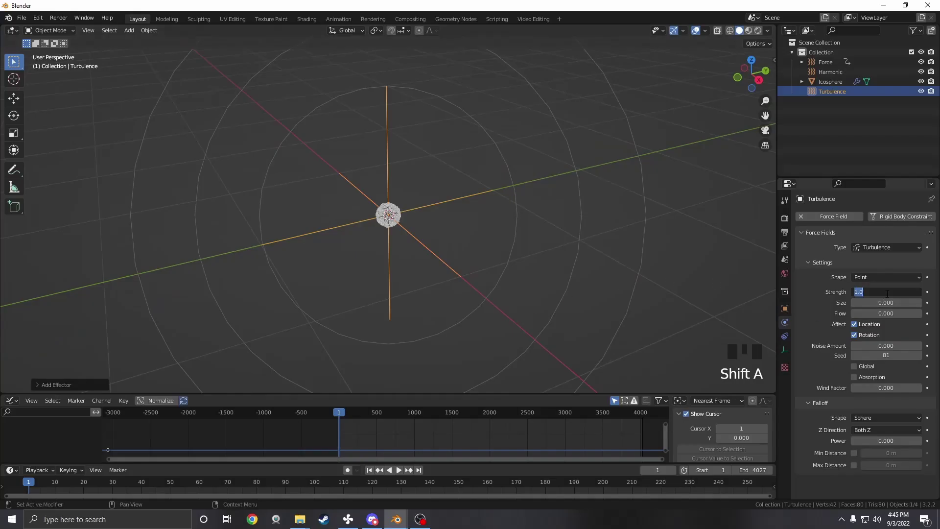
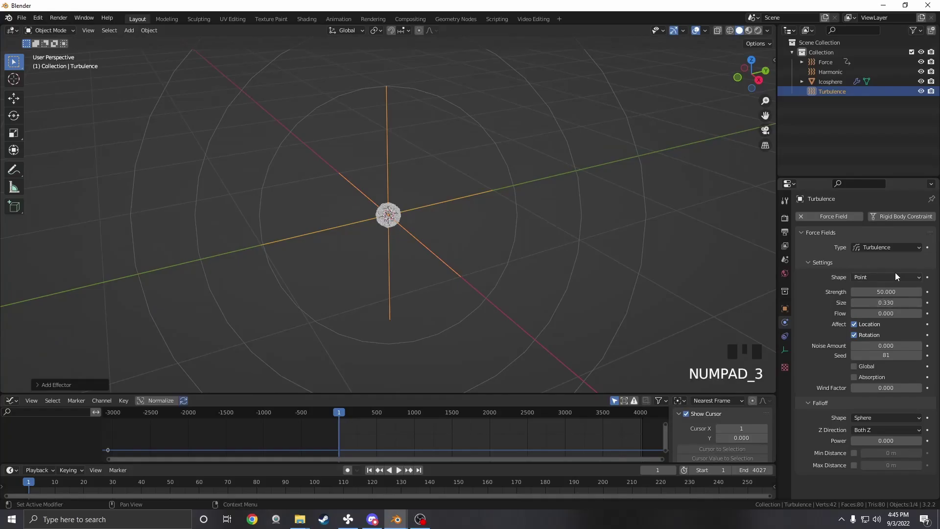
{"action": "left_click_drag", "start_coordinate": [363, 186], "coordinate": [409, 218]}
{"action": "key", "text": "space"}
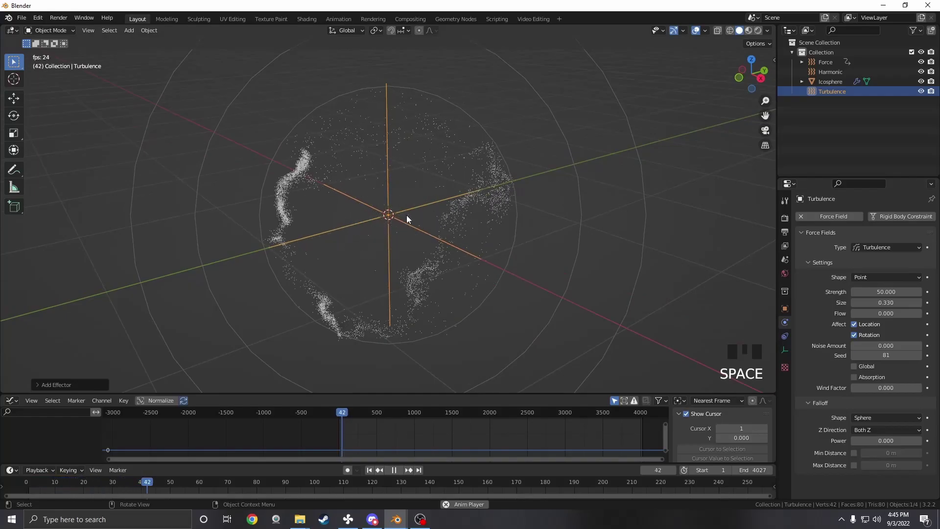
{"action": "key", "text": "space"}
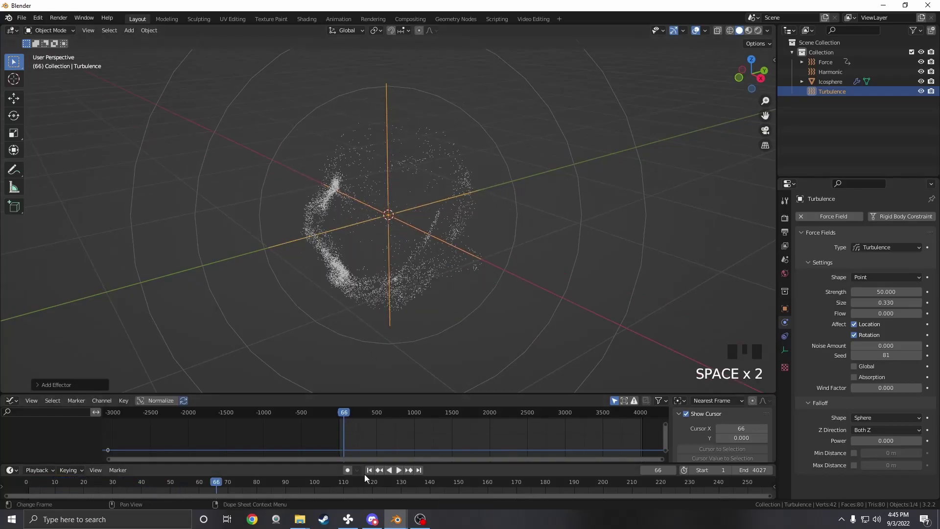
{"action": "left_click_drag", "start_coordinate": [370, 473], "coordinate": [438, 228]}
{"action": "left_click_drag", "start_coordinate": [438, 227], "coordinate": [886, 277]}
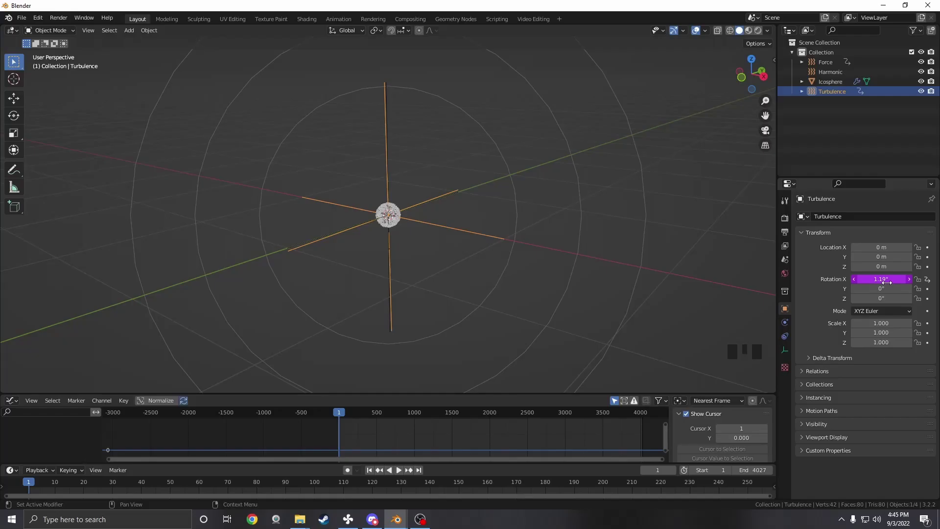
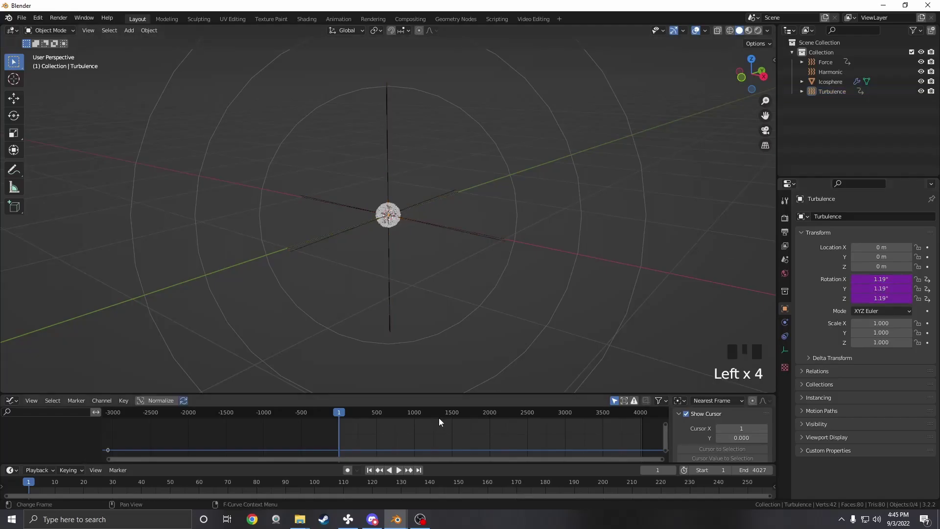
Play back the cloud with #frame rotation drivers on the Turbulence X, Y and Z axes.
{"action": "key", "text": "space"}
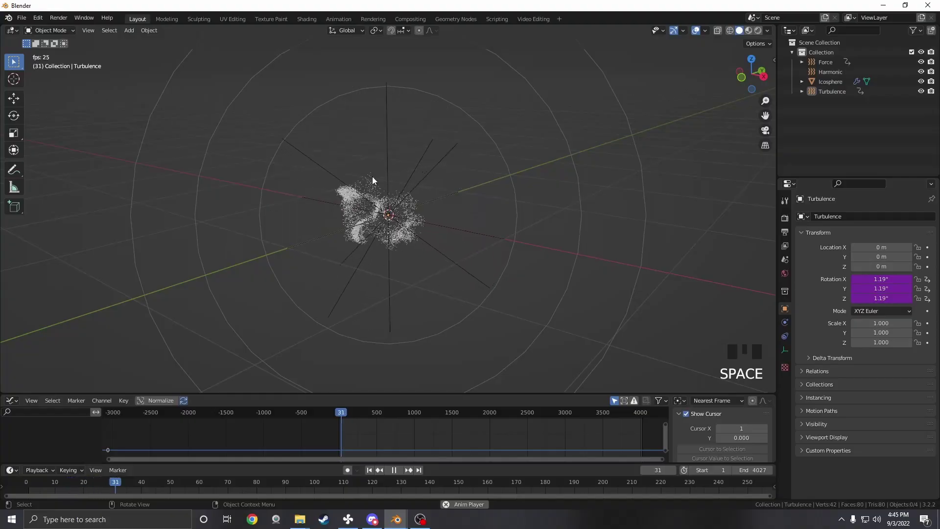
{"action": "key", "text": "space"}
{"action": "left_click_drag", "start_coordinate": [368, 474], "coordinate": [839, 85]}
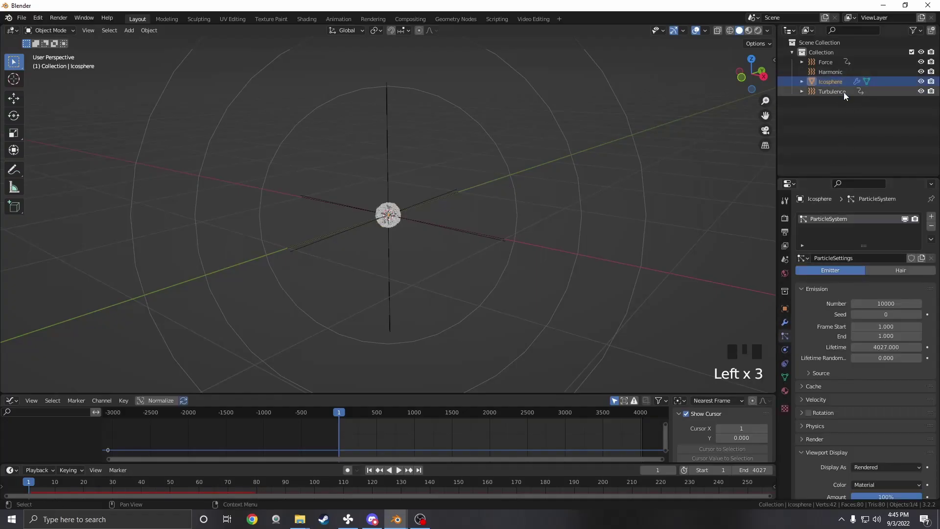
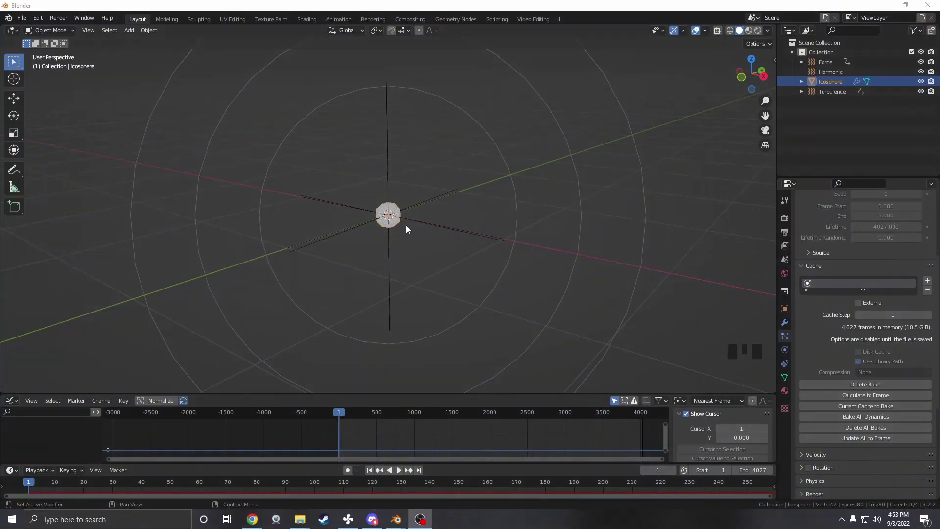
Bake the Icosphere particle cache and scrub playback to check the swirling cloud.
{"action": "left_click_drag", "start_coordinate": [425, 208], "coordinate": [425, 330]}
{"action": "key", "text": "space"}
{"action": "scroll", "scroll_direction": "down", "scroll_amount": 3}
{"action": "middle_click", "coordinate": [430, 341]}
{"action": "key", "text": "space"}
{"action": "left_click_drag", "start_coordinate": [367, 418], "coordinate": [842, 354]}
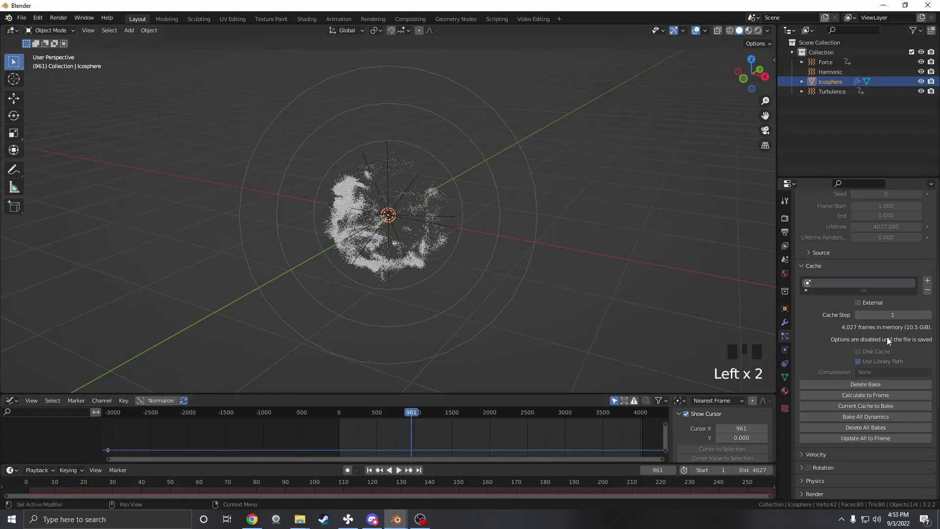
Export the particle scene as an Alembic (.abc) file via the File menu.
{"action": "scroll", "scroll_direction": "up", "scroll_amount": 3}
{"action": "left_click_drag", "start_coordinate": [391, 237], "coordinate": [165, 172]}
{"action": "left_click", "coordinate": [165, 171]}
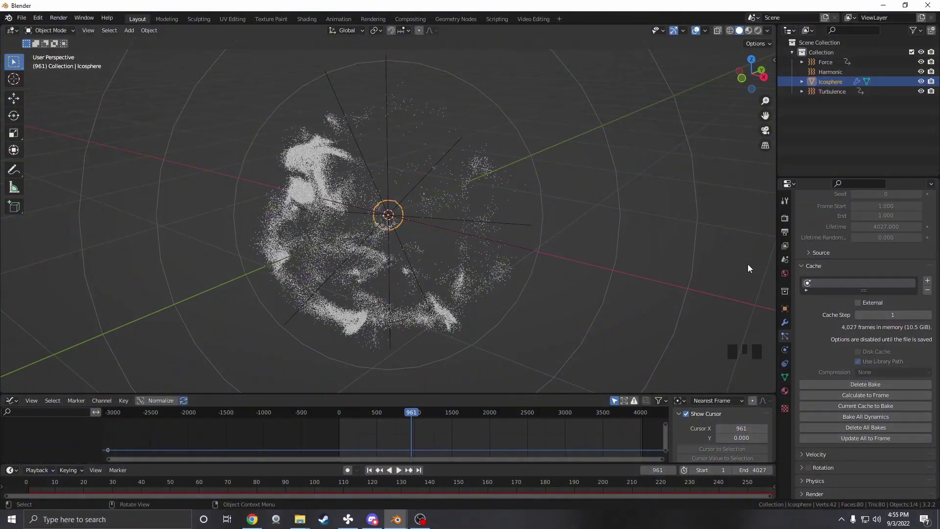
{"action": "left_click", "coordinate": [751, 267]}
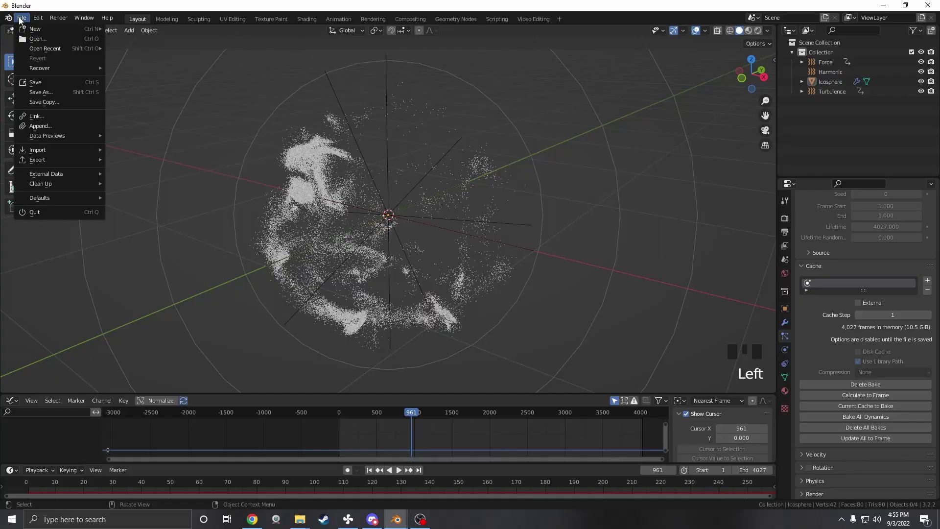
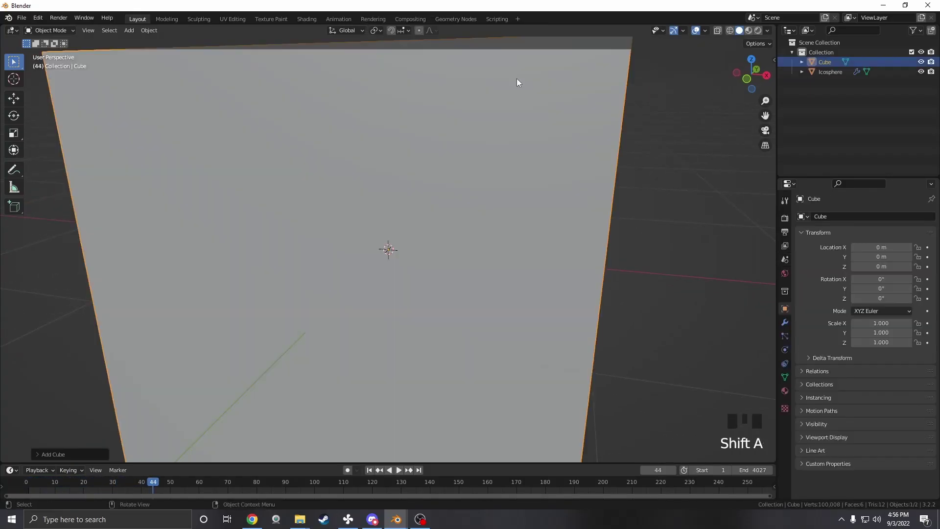
Hide the Icosphere and wire Object Info geometry through Mesh to Points into Group Output.
{"action": "scroll", "scroll_direction": "down", "scroll_amount": 3}
{"action": "middle_click", "coordinate": [649, 140]}
{"action": "left_click_drag", "start_coordinate": [459, 19], "coordinate": [280, 407]}
{"action": "key", "text": "x"}
{"action": "left_click", "coordinate": [835, 77]}
{"action": "left_click", "coordinate": [827, 68]}
{"action": "left_click", "coordinate": [820, 80]}
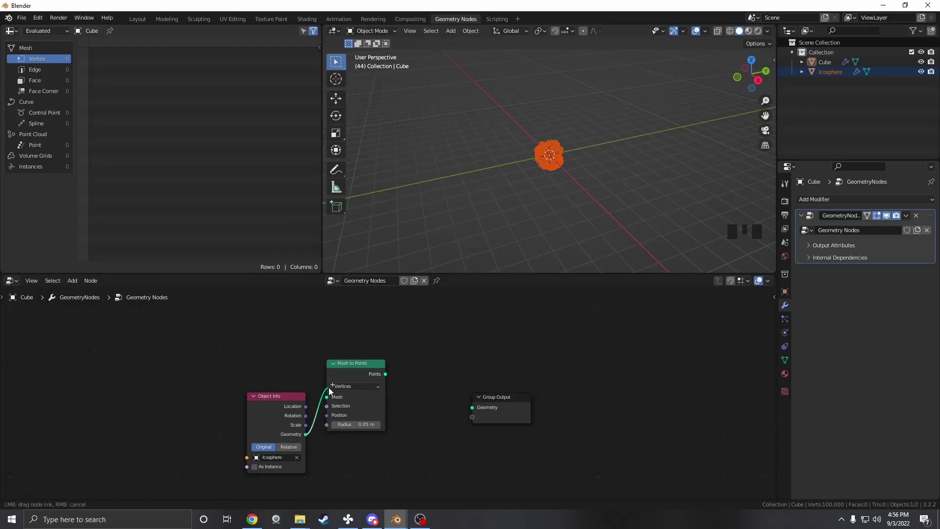
{"action": "left_click", "coordinate": [334, 397]}
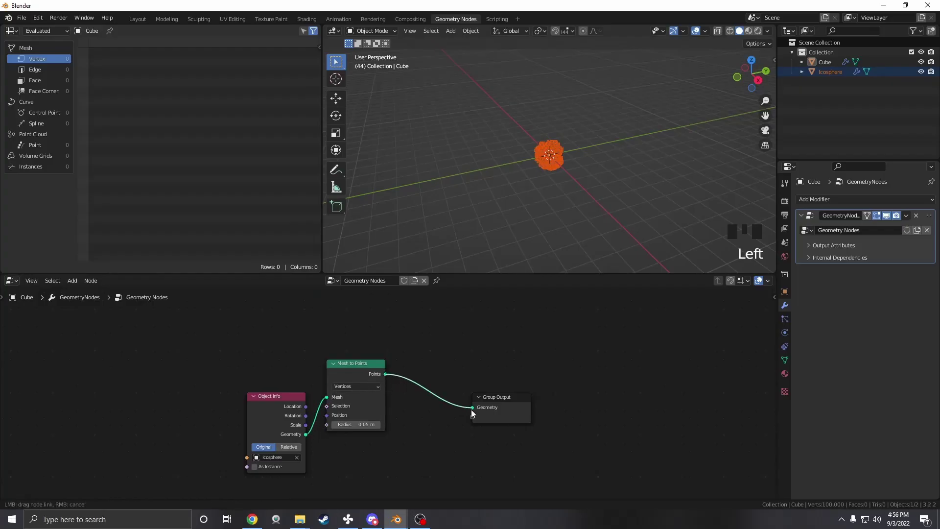
{"action": "left_click", "coordinate": [486, 384]}
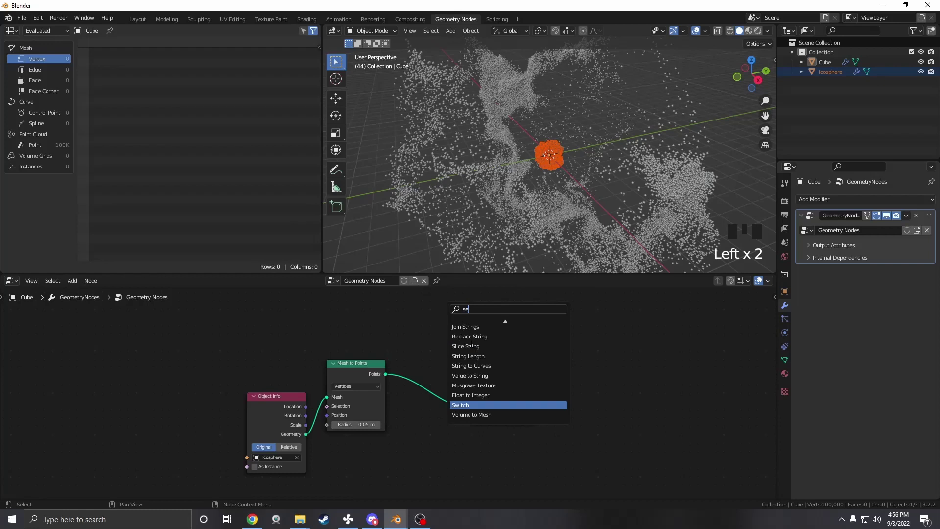
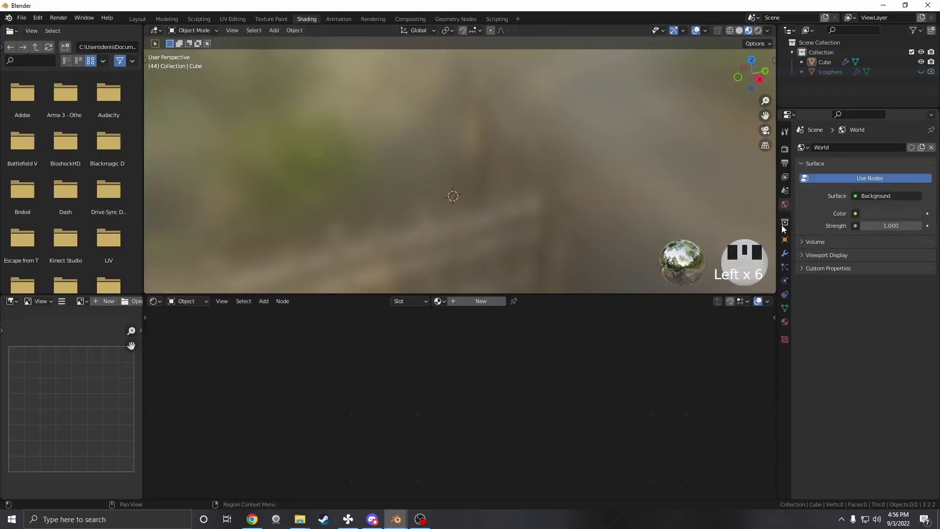
Switch the render engine to Cycles in Render Properties with a black world background.
{"action": "left_click", "coordinate": [918, 138]}
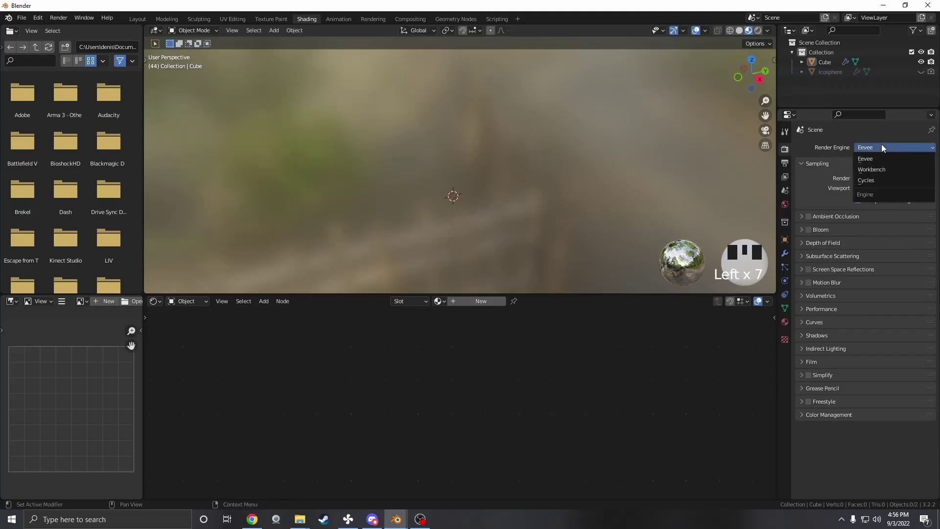
{"action": "left_click_drag", "start_coordinate": [871, 184], "coordinate": [761, 35]}
{"action": "scroll", "scroll_direction": "down", "scroll_amount": 3}
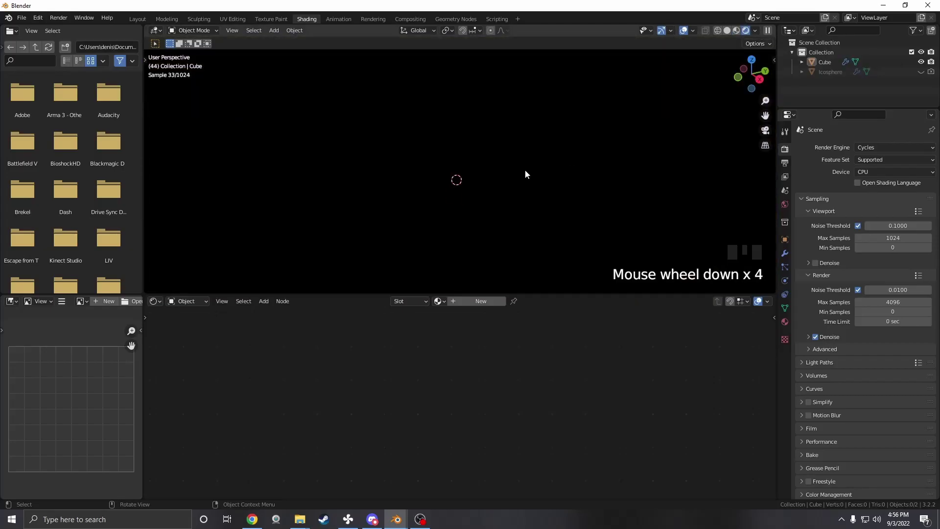
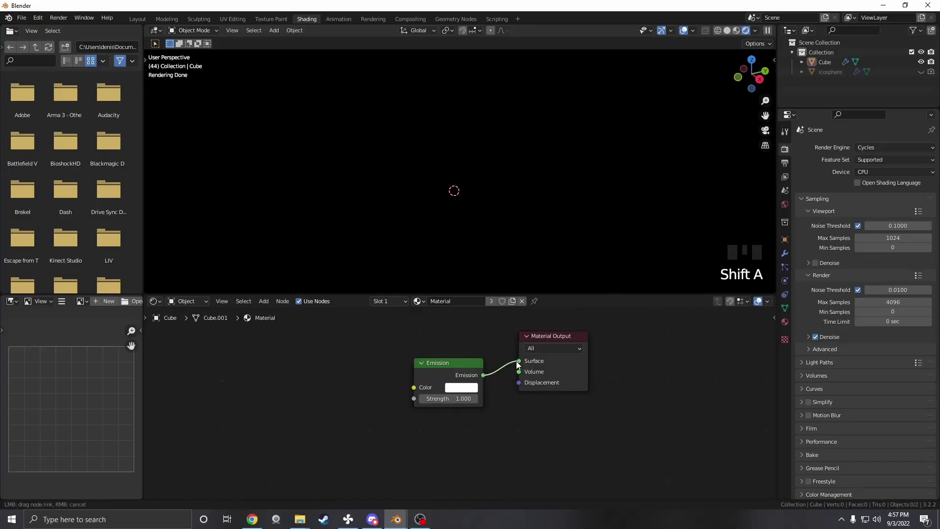
Link Emission to Material Output Surface at strength 10 so the cloud glows white.
{"action": "left_click", "coordinate": [513, 364]}
{"action": "left_click", "coordinate": [459, 378]}
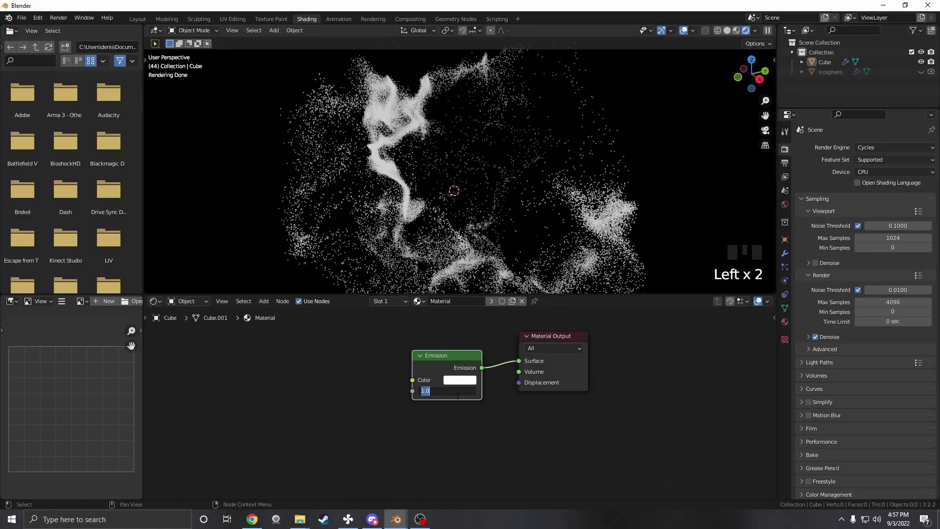
{"action": "left_click", "coordinate": [462, 401]}
{"action": "scroll", "scroll_direction": "down", "scroll_amount": 3}
{"action": "middle_click", "coordinate": [446, 403]}
{"action": "scroll", "scroll_direction": "down", "scroll_amount": 3}
{"action": "scroll", "scroll_direction": "up", "scroll_amount": 3}
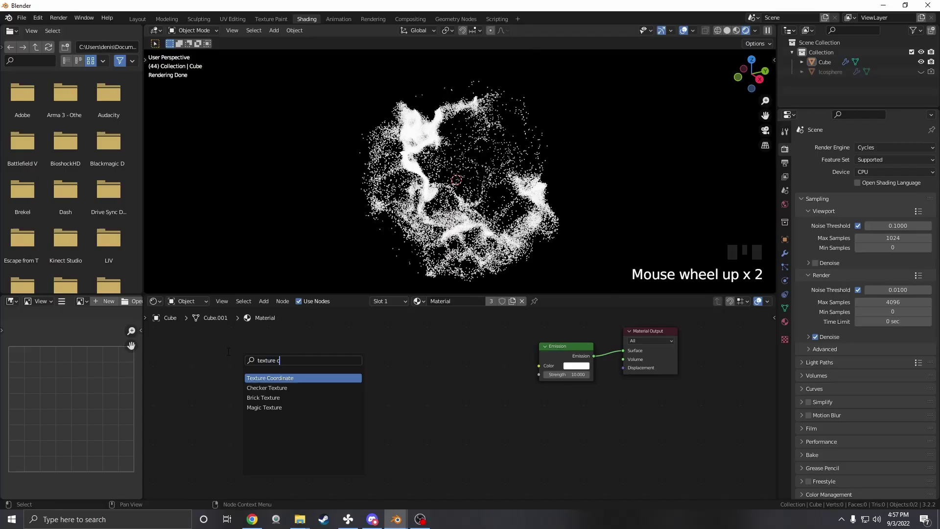
Chain Texture Coordinate Object into a Vector Math Length node followed by a Math node.
{"action": "key", "text": "o"}
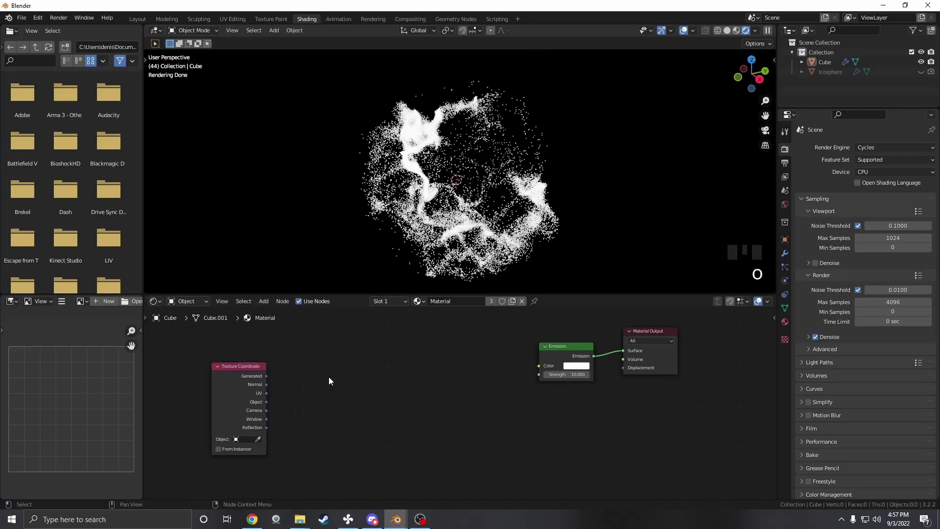
{"action": "key", "text": "shift+a"}
{"action": "left_click", "coordinate": [270, 404]}
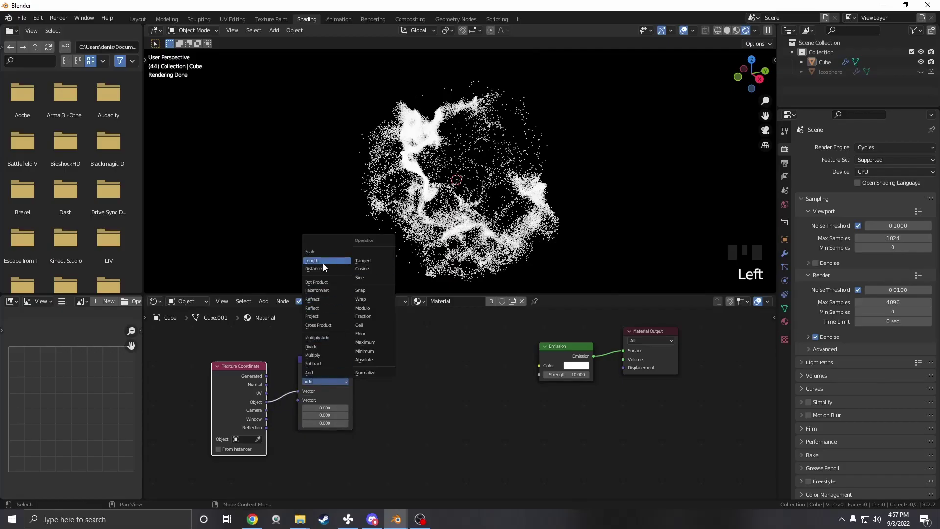
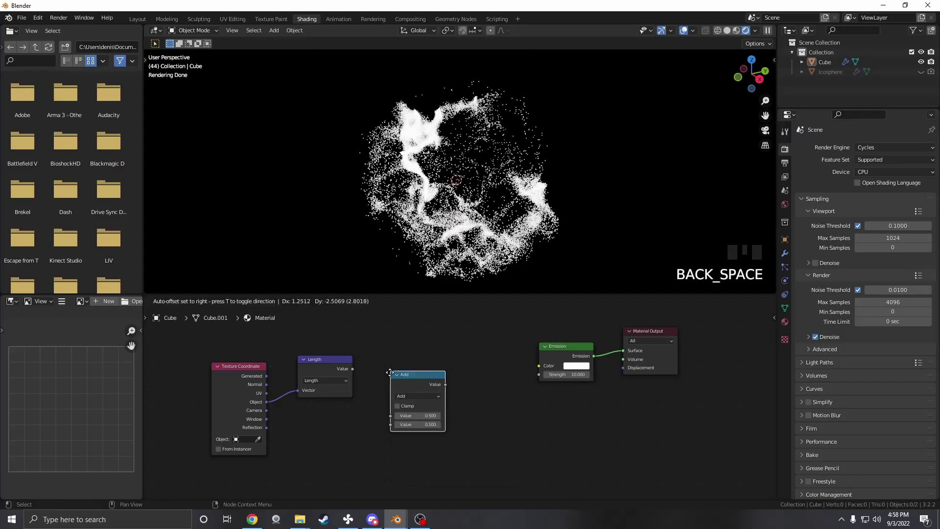
{"action": "left_click_drag", "start_coordinate": [399, 360], "coordinate": [139, 26]}
View the point cloud front-on in orthographic Layout view.
{"action": "key", "text": "KP_1"}
{"action": "scroll", "scroll_direction": "down", "scroll_amount": 3}
{"action": "scroll", "scroll_direction": "up", "scroll_amount": 3}
{"action": "scroll", "scroll_direction": "up", "scroll_amount": 3}
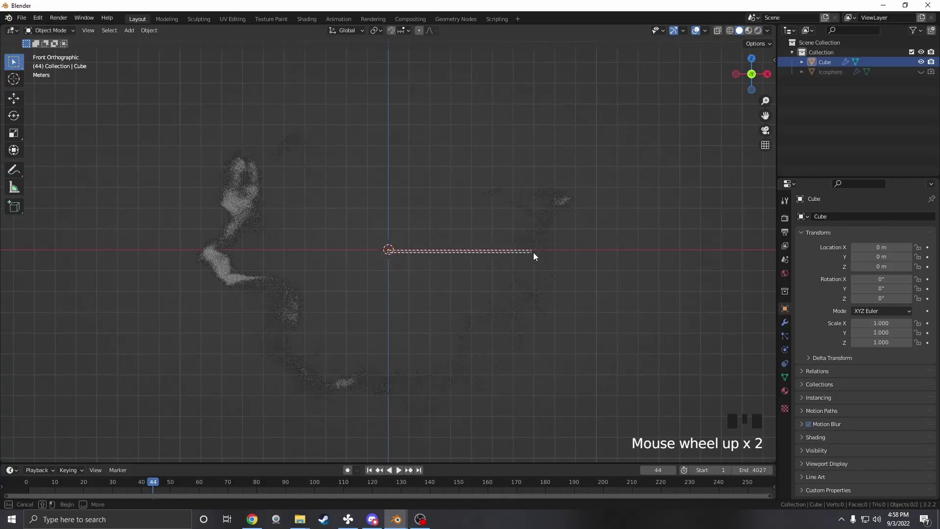
Measure 9.05 m from the world origin to the cloud's edge with the Measure tool.
{"action": "left_click", "coordinate": [567, 254]}
{"action": "left_click_drag", "start_coordinate": [8, 196], "coordinate": [416, 252]}
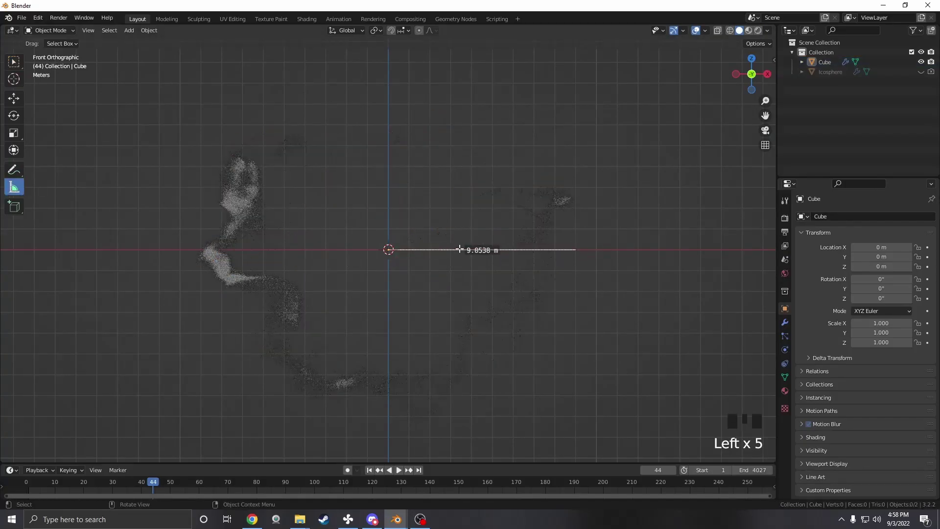
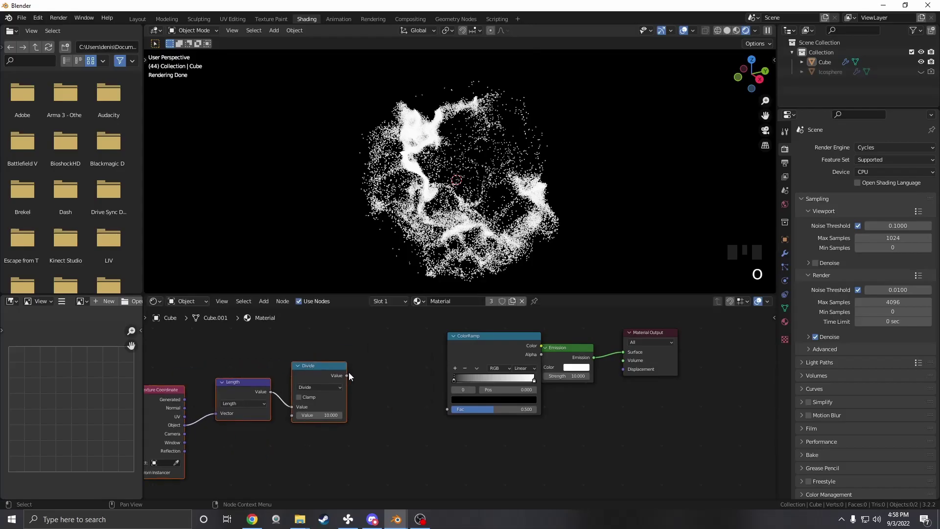
Wire the ColorRamp between Divide and Emission Color and set its stops to dark red and pink via hex.
{"action": "left_click_drag", "start_coordinate": [492, 352], "coordinate": [544, 364]}
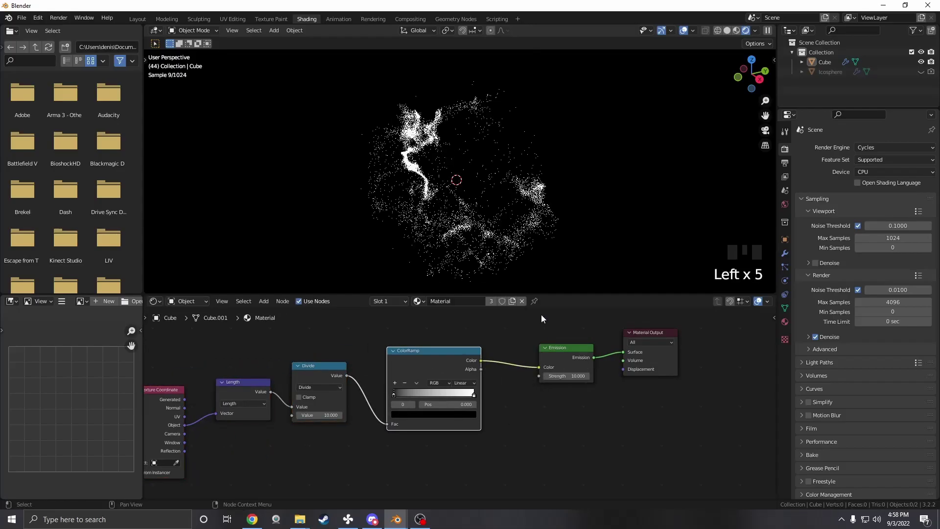
{"action": "left_click", "coordinate": [617, 210]}
{"action": "left_click_drag", "start_coordinate": [612, 206], "coordinate": [478, 398]}
{"action": "left_click", "coordinate": [478, 398]}
{"action": "left_click", "coordinate": [514, 402]}
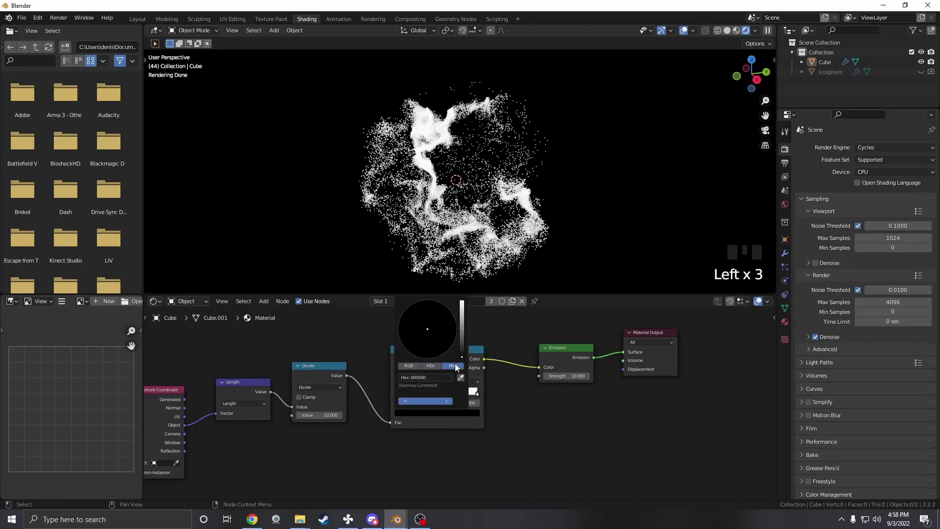
{"action": "left_click", "coordinate": [543, 393]}
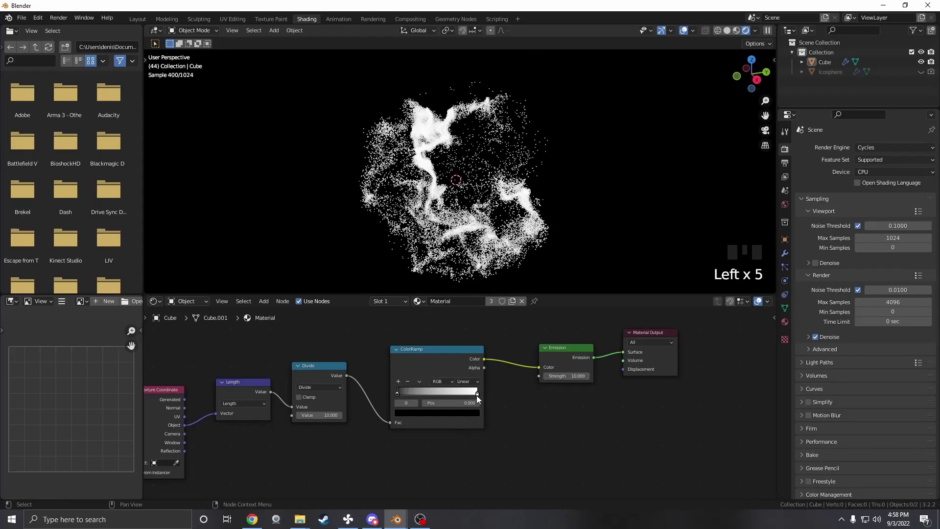